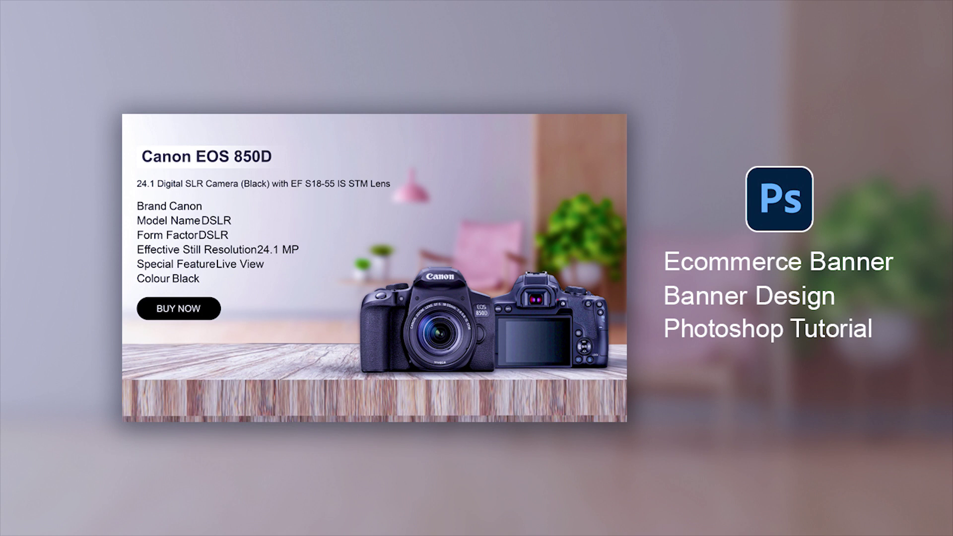
Step: Confirm the blank banner is 1485 × 909 px in Image Size and cancel without changes
left_click(93, 248)
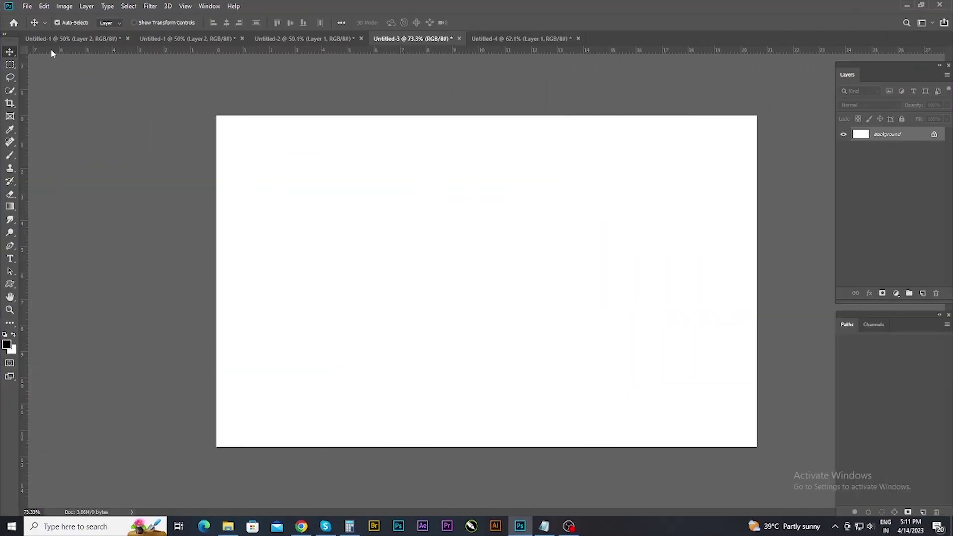
left_click(68, 7)
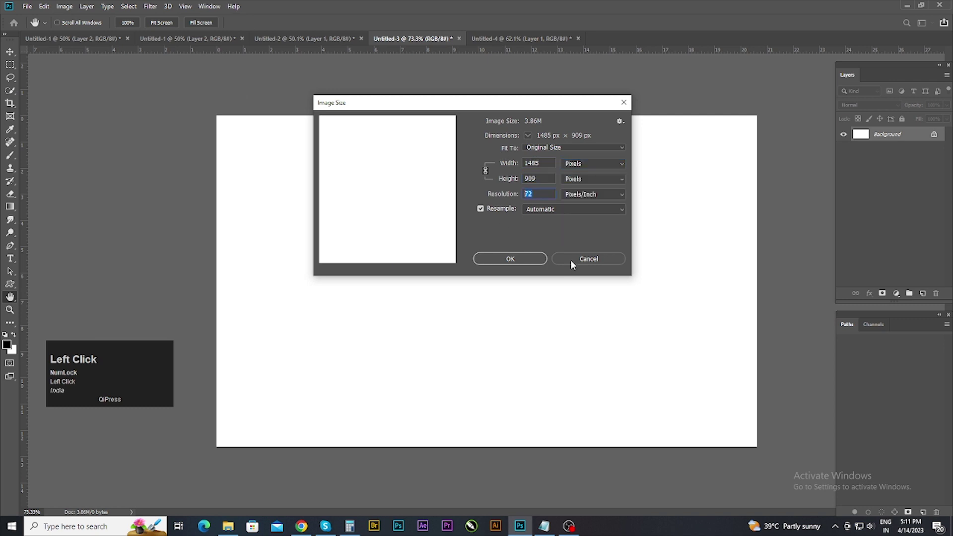
left_click(506, 259)
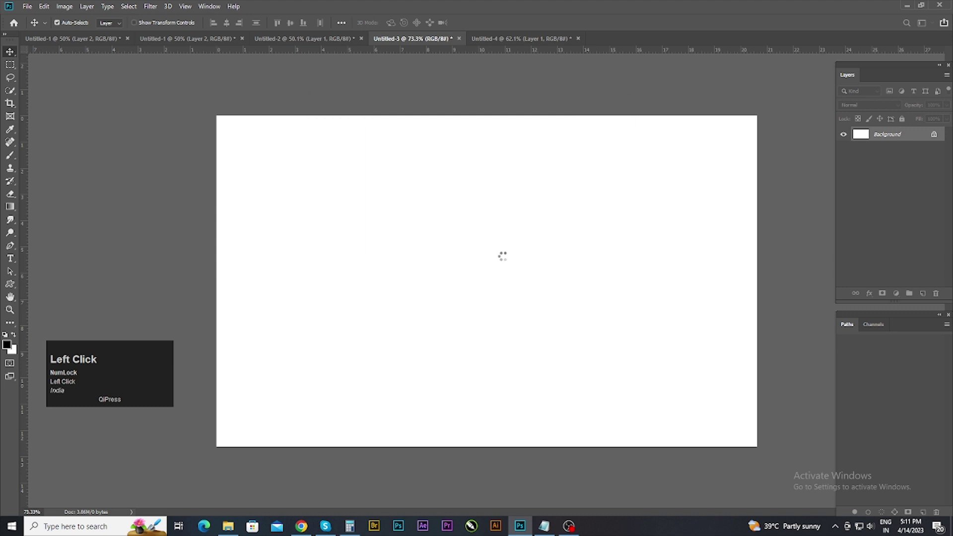
scroll("down", 3)
scroll("down", 3)
scroll("up", 3)
Step: Drop the wooden tabletop layer into Untitled-3 across the bottom, then bring up the room photo
left_click_drag(118, 388, 520, 38)
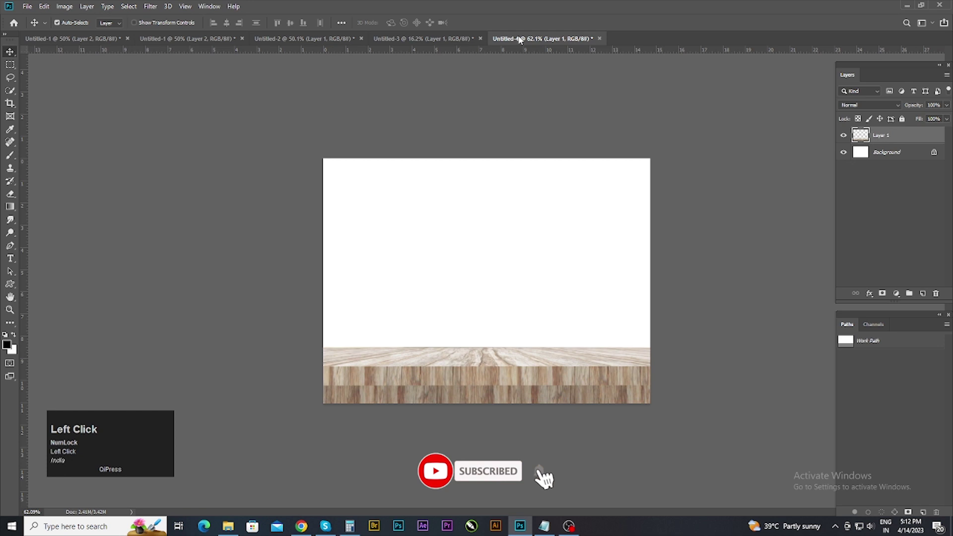
left_click(436, 45)
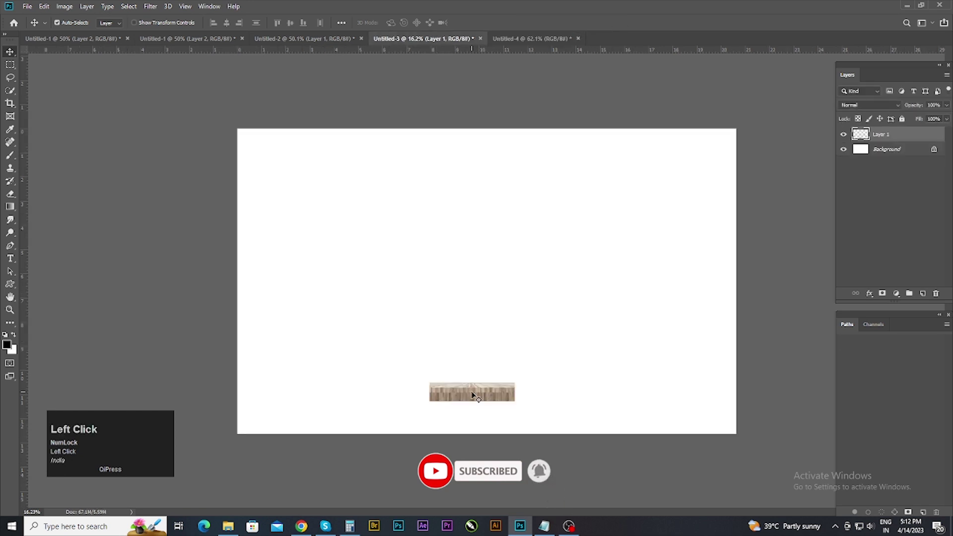
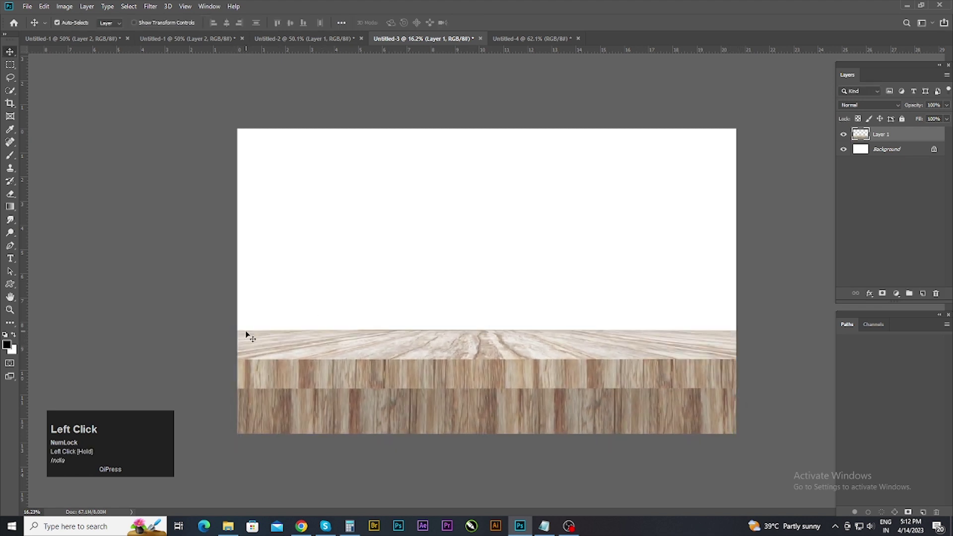
left_click(383, 370)
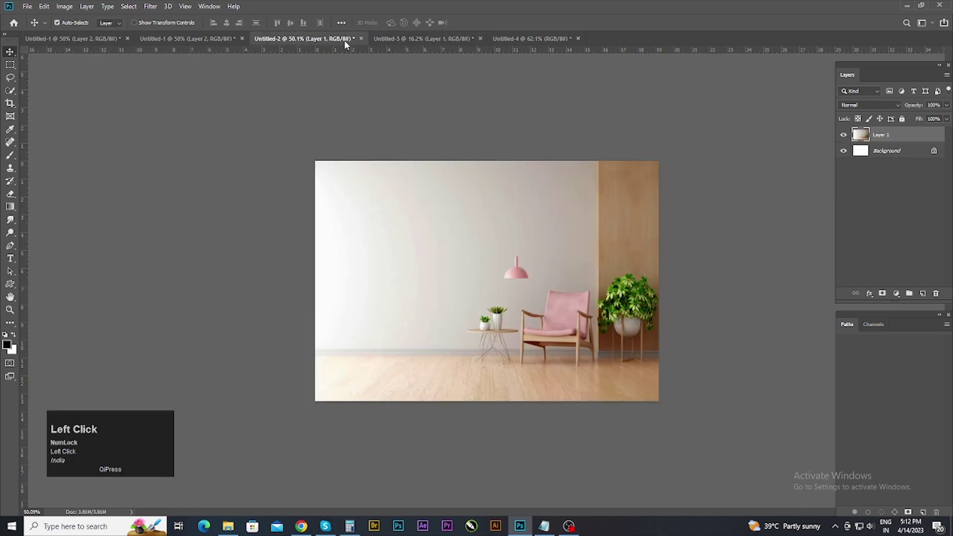
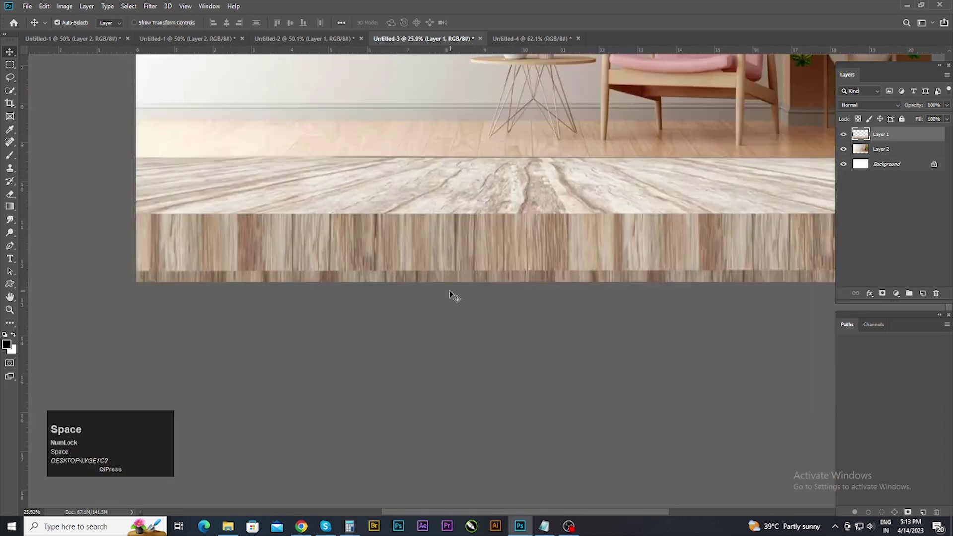
Step: Scroll over the banner while the room photo sits behind the stretched tabletop
scroll("down", 3)
scroll("up", 3)
scroll("down", 3)
Step: Select the Background layer and apply a Gaussian Blur of radius 36 to the room photo
left_click(546, 198)
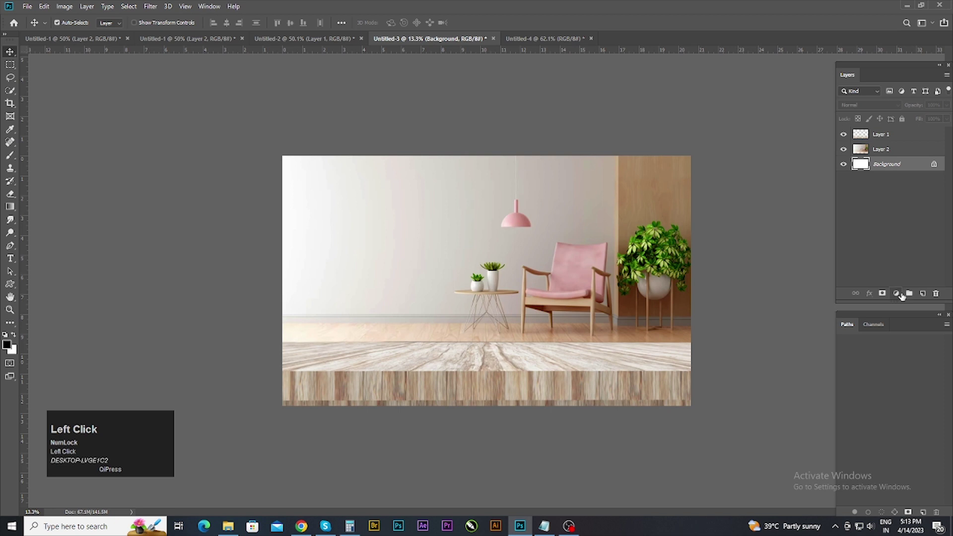
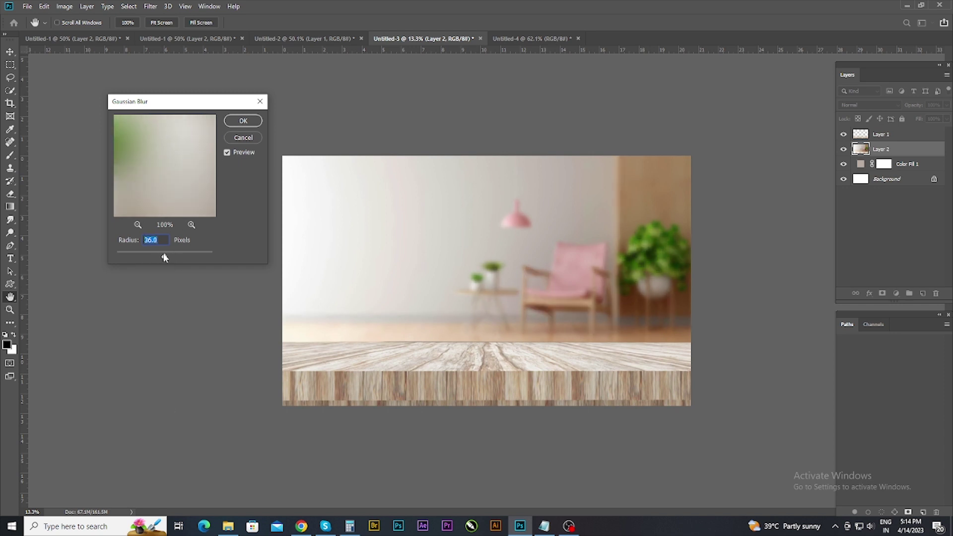
left_click_drag(165, 257, 168, 258)
left_click(168, 258)
left_click(168, 258)
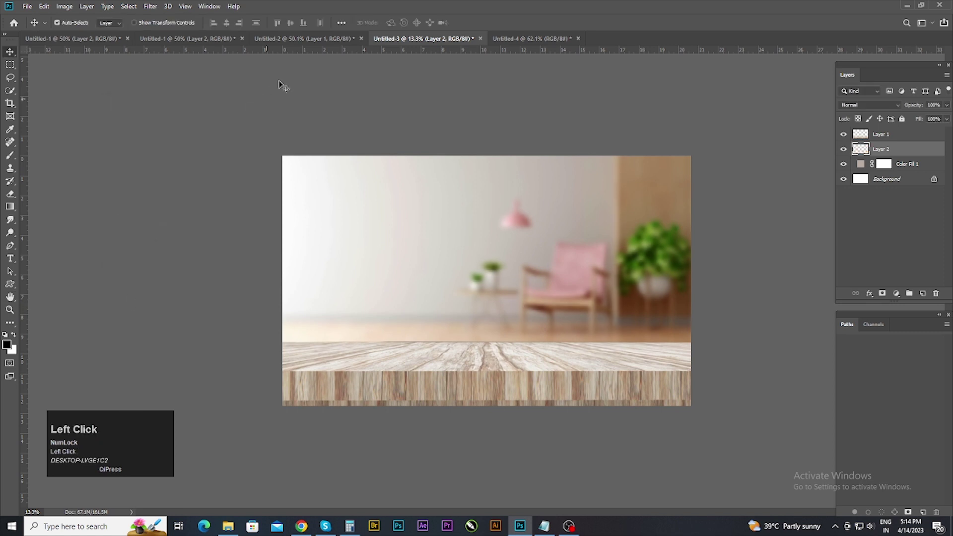
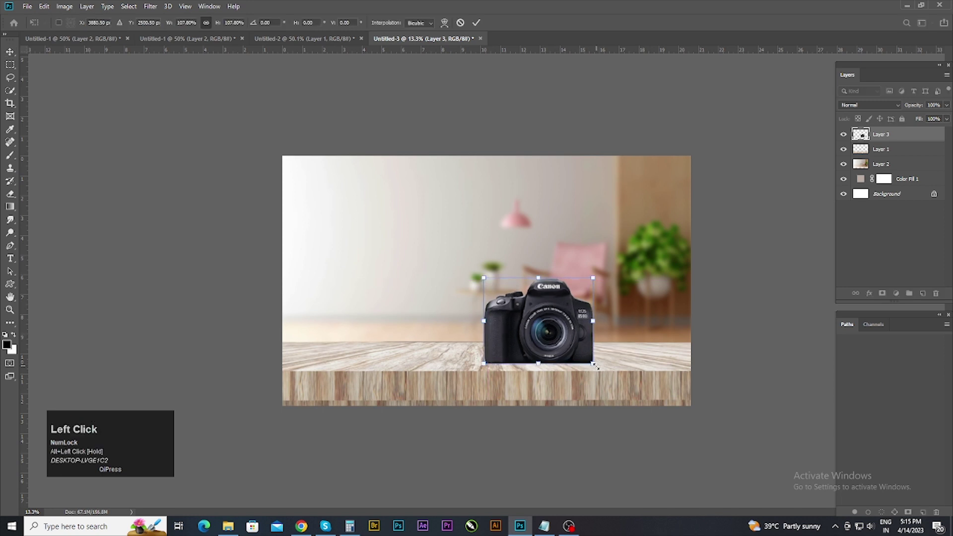
Step: Apply Levels to the camera with black point 14 and midtone 1.12
scroll("up", 3)
key("ctrl+l")
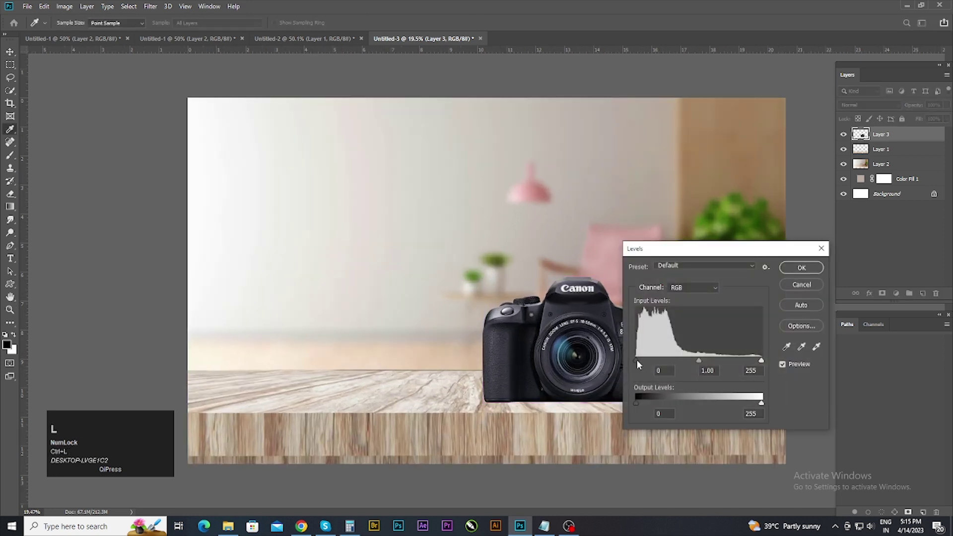
left_click_drag(639, 365, 784, 270)
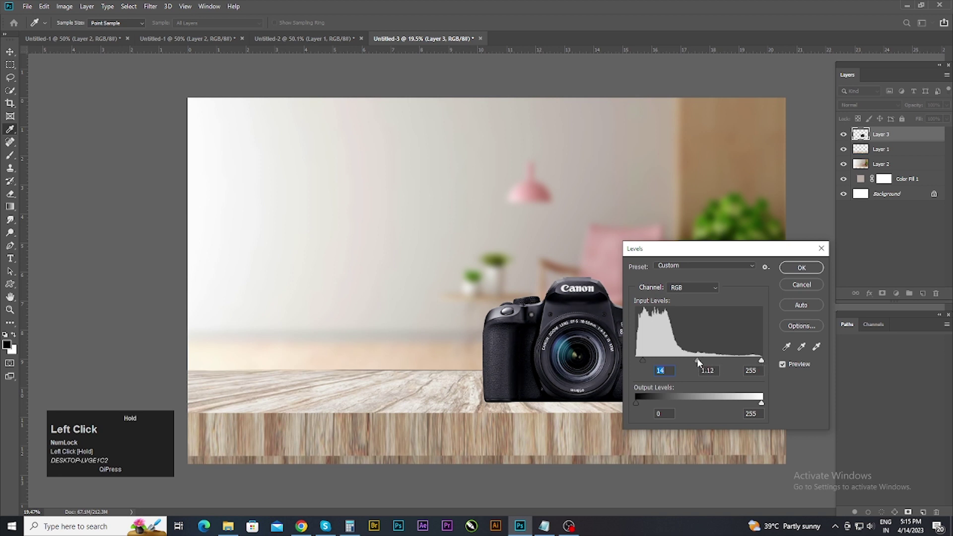
key("ctrl+y")
left_click(625, 363)
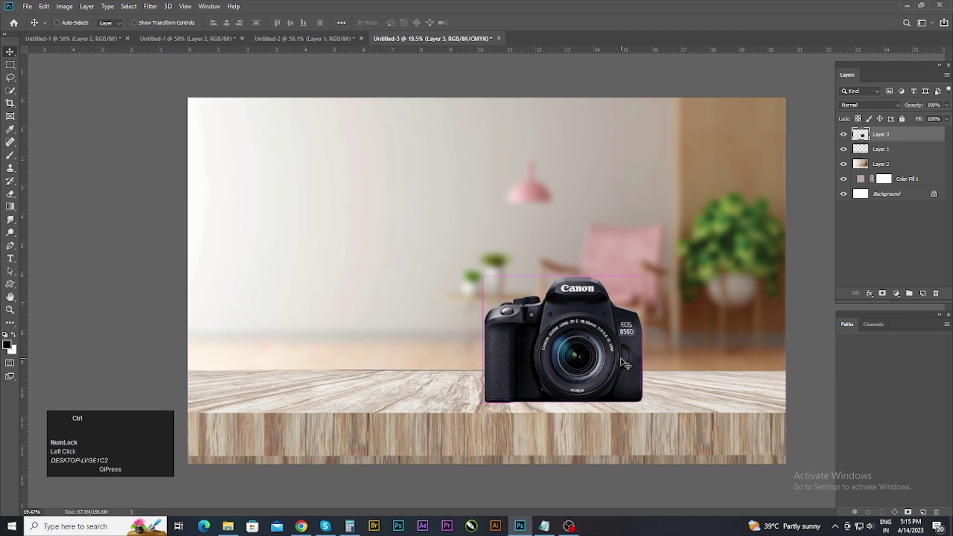
Step: Commit the camera's new size on the tabletop with Free Transform
key("ctrl+y")
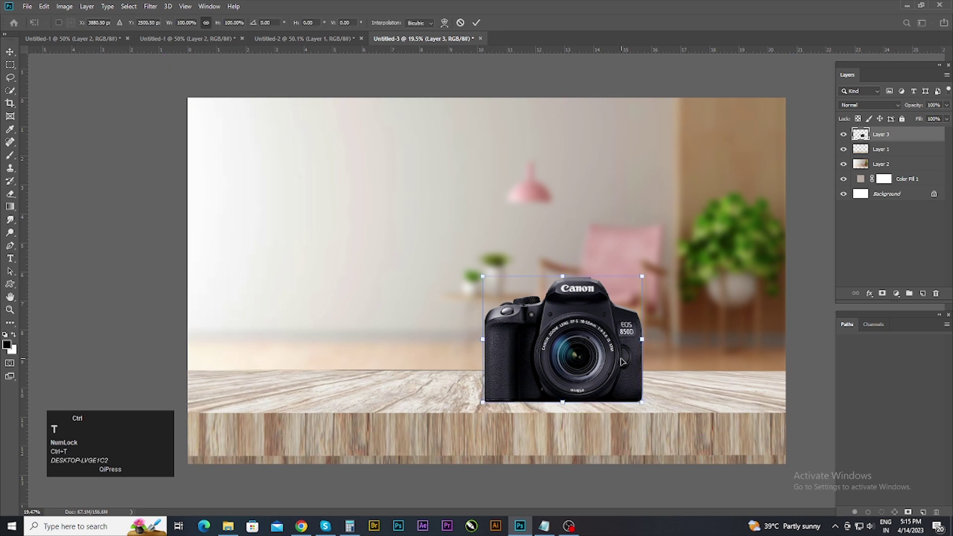
key("ctrl+t")
key("ctrl+u")
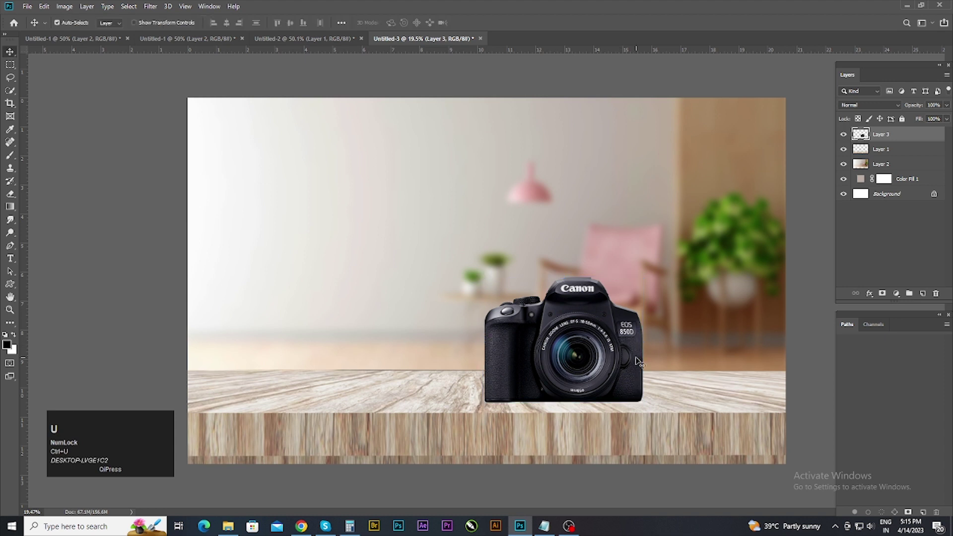
Step: Apply Hue/Saturation to the camera with Hue +20 and Saturation -9
key("ctrl+u")
left_click_drag(734, 129, 736, 159)
left_click_drag(770, 151, 729, 169)
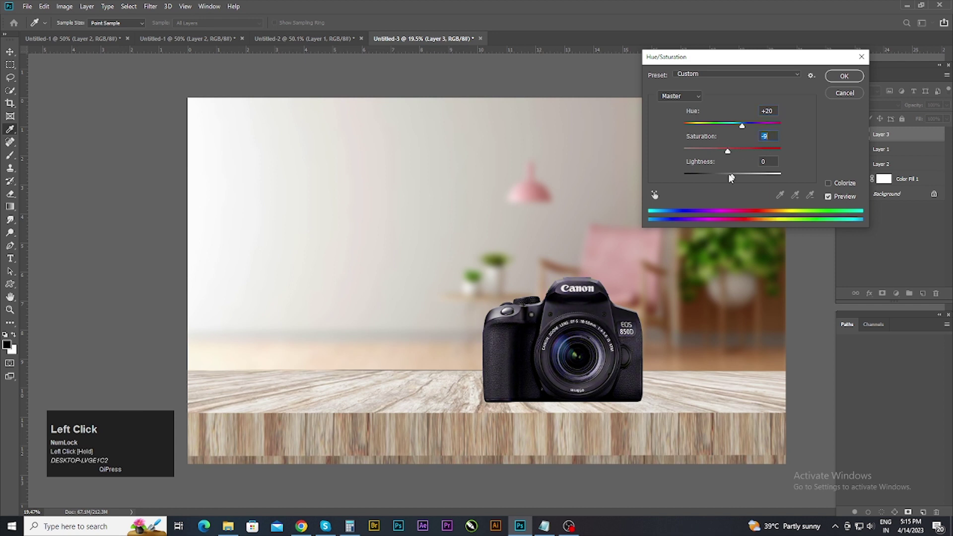
left_click_drag(745, 179, 750, 159)
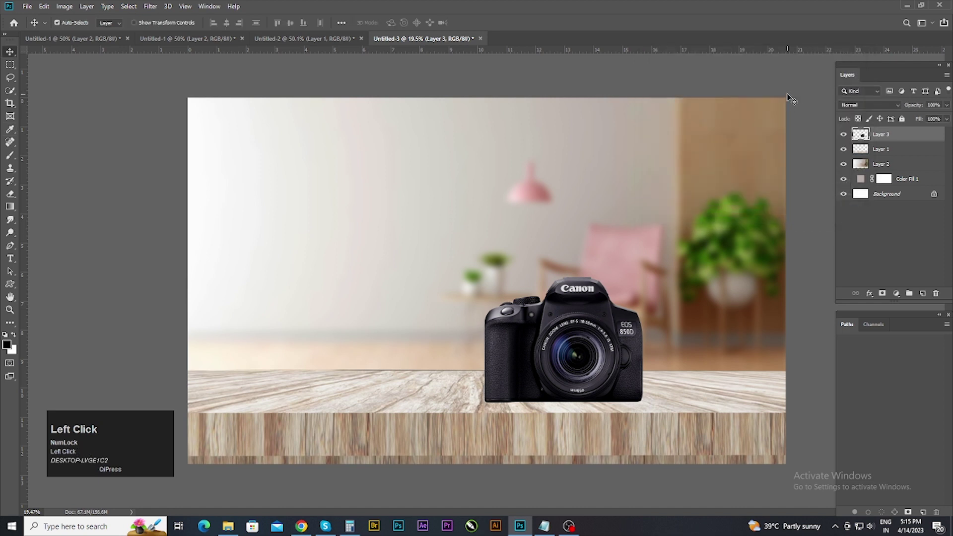
key("ctrl+j")
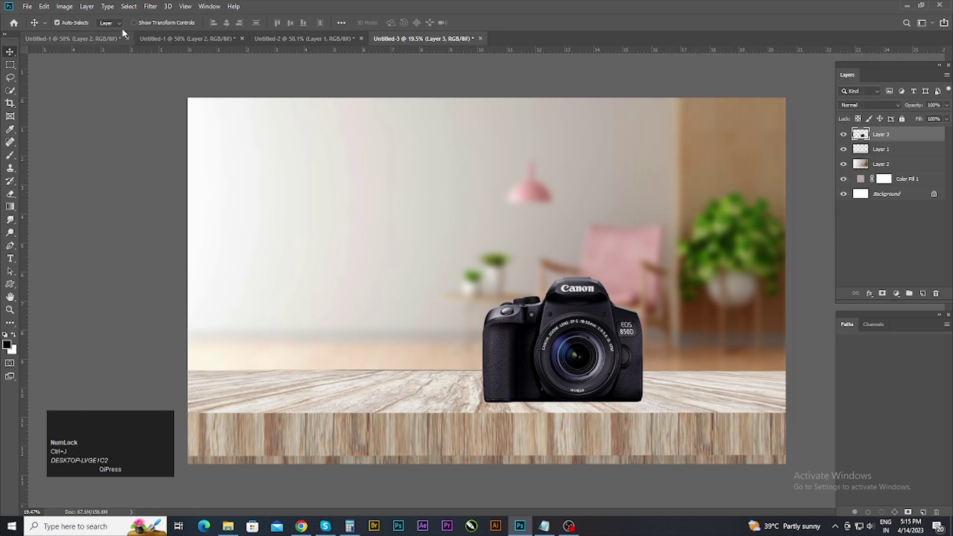
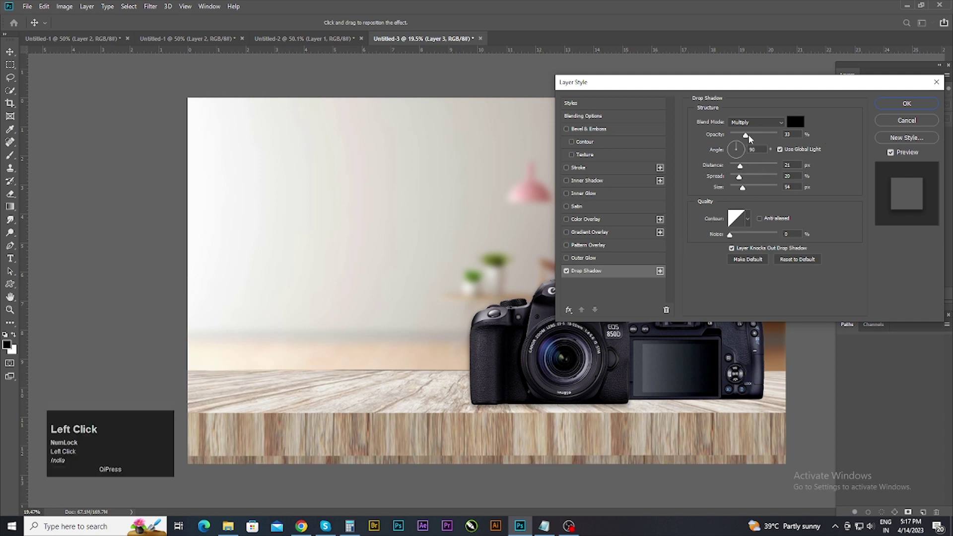
Step: Lower the front camera's Multiply drop shadow opacity to 33
left_click_drag(784, 136, 815, 129)
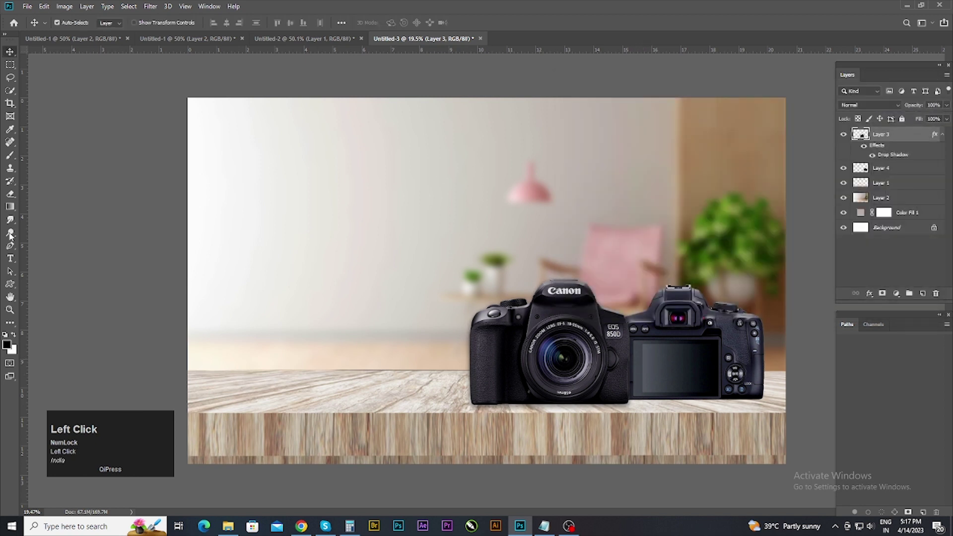
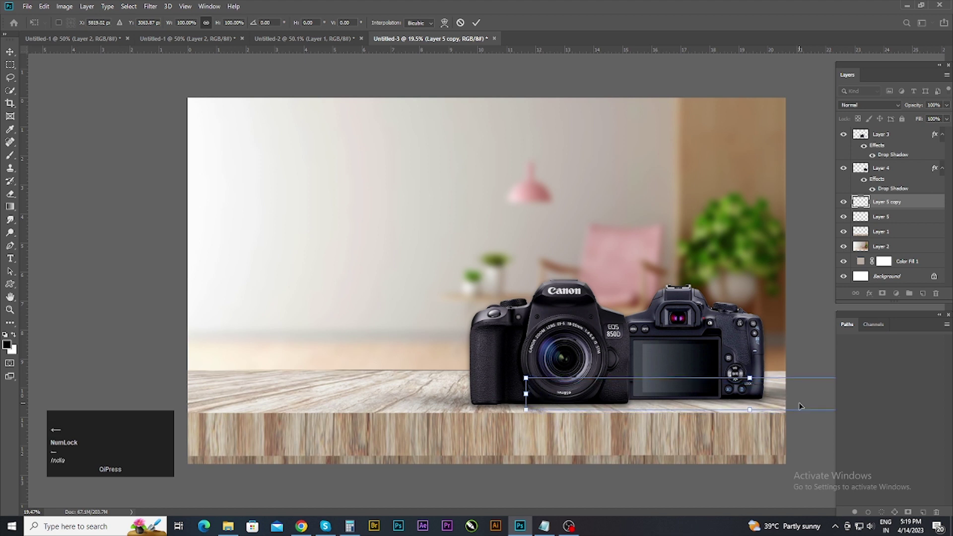
Step: Nudge the squashed shadow copy into place along the cameras' base
key("Up")
scroll("down", 3)
Step: Commit the reshaped copy, then give Layer 2 a Gaussian Blur of 18 pixels
left_click(769, 356)
scroll("up", 3)
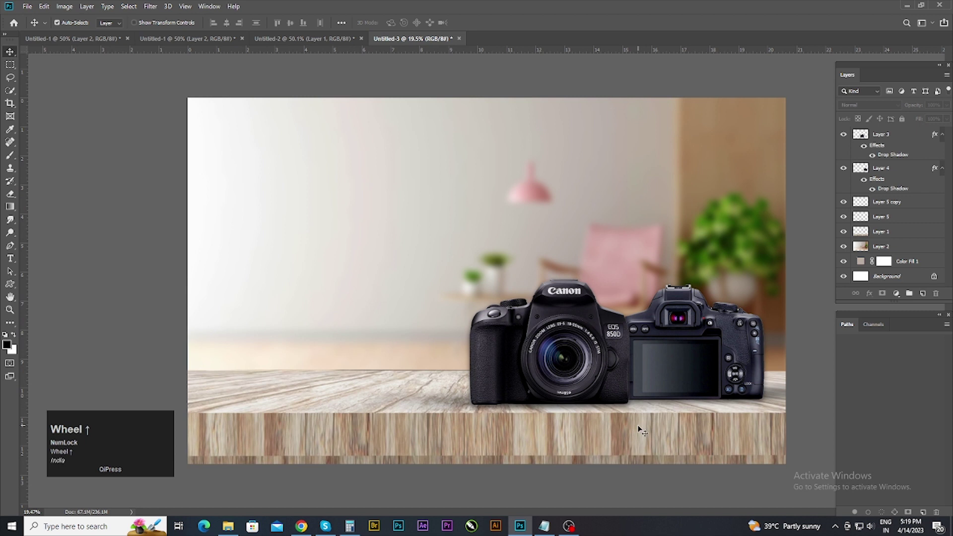
left_click(649, 166)
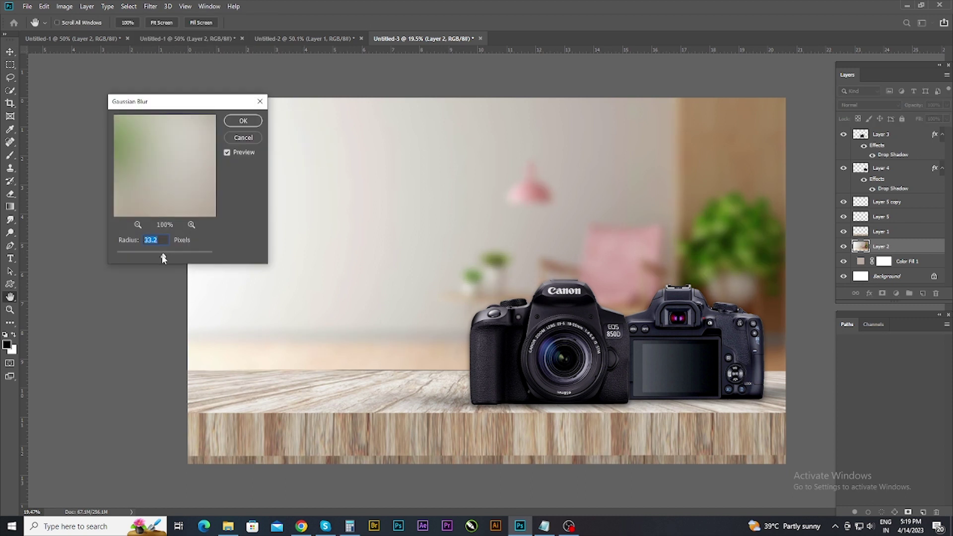
left_click(161, 258)
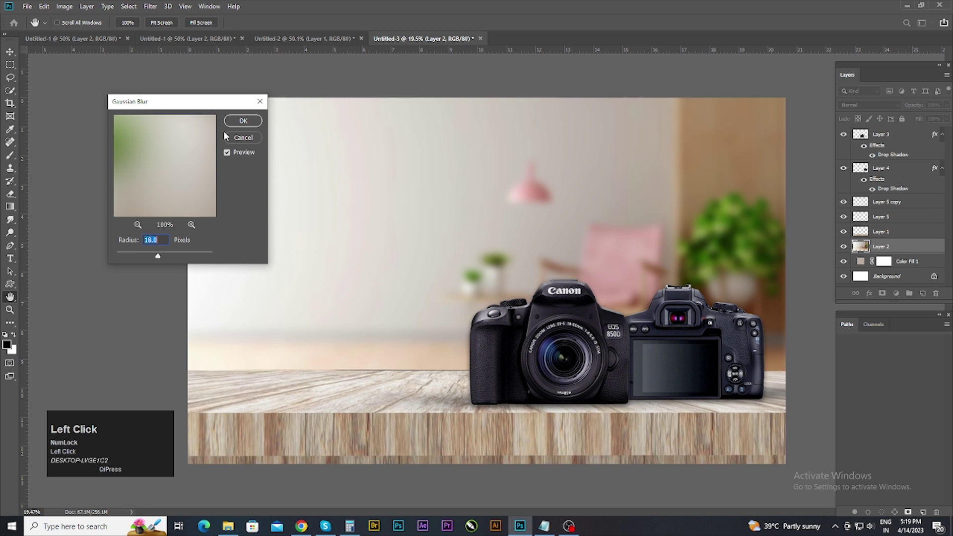
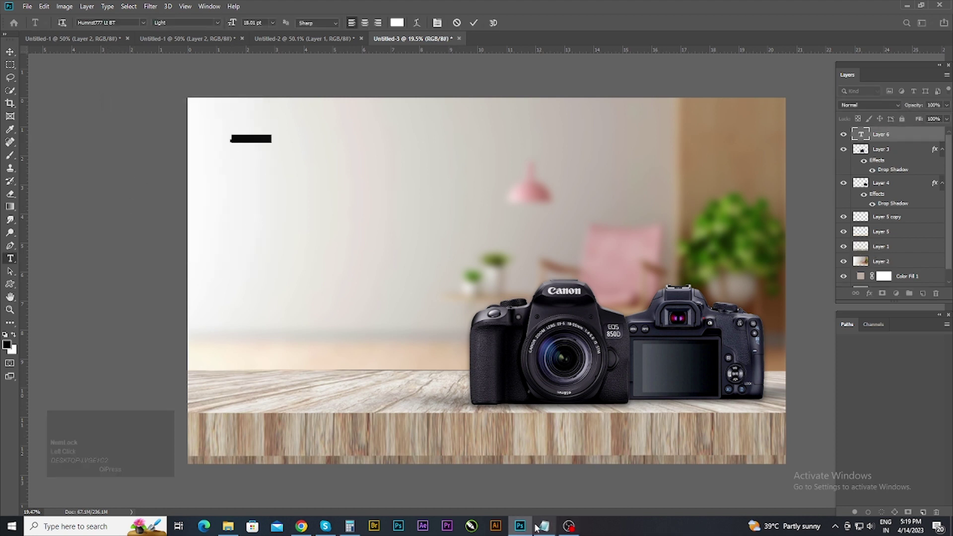
Step: Bring up the Notepad file holding the Canon EOS 850D spec text
left_click(540, 528)
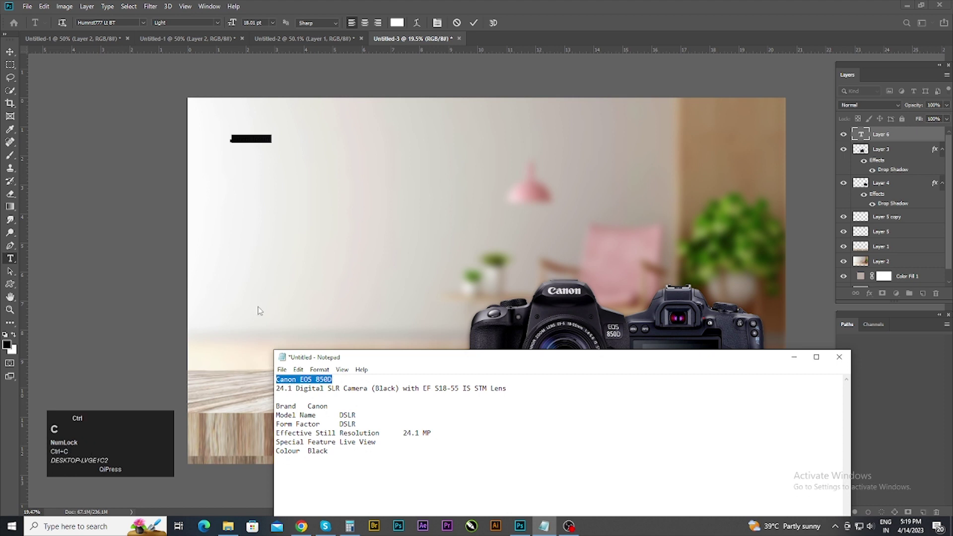
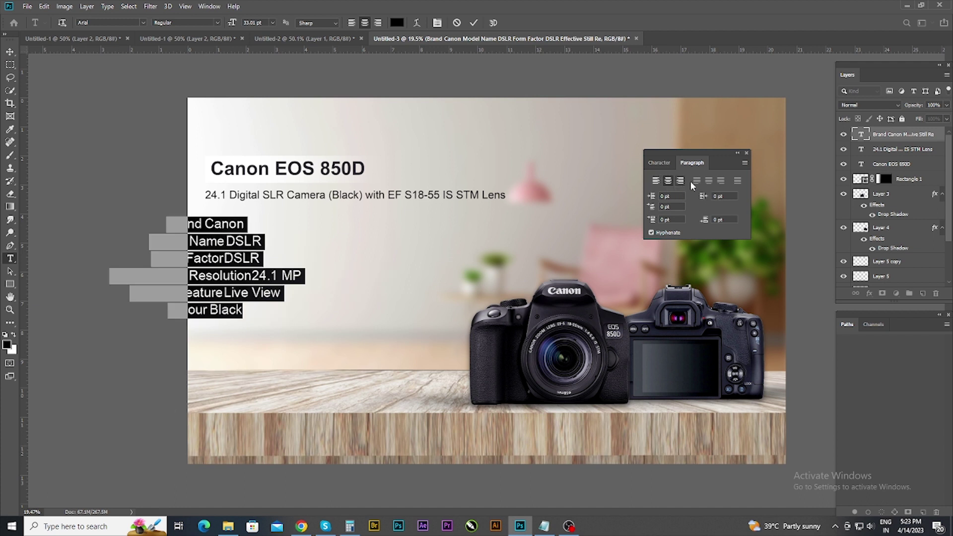
Step: Move the spec list onto the canvas and line it up under the description
left_click_drag(699, 182, 658, 178)
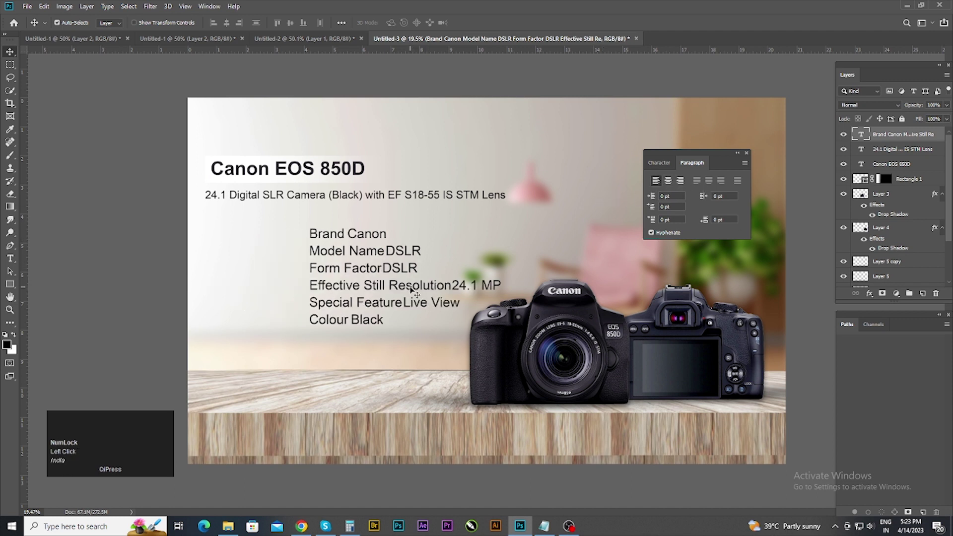
left_click_drag(395, 287, 304, 192)
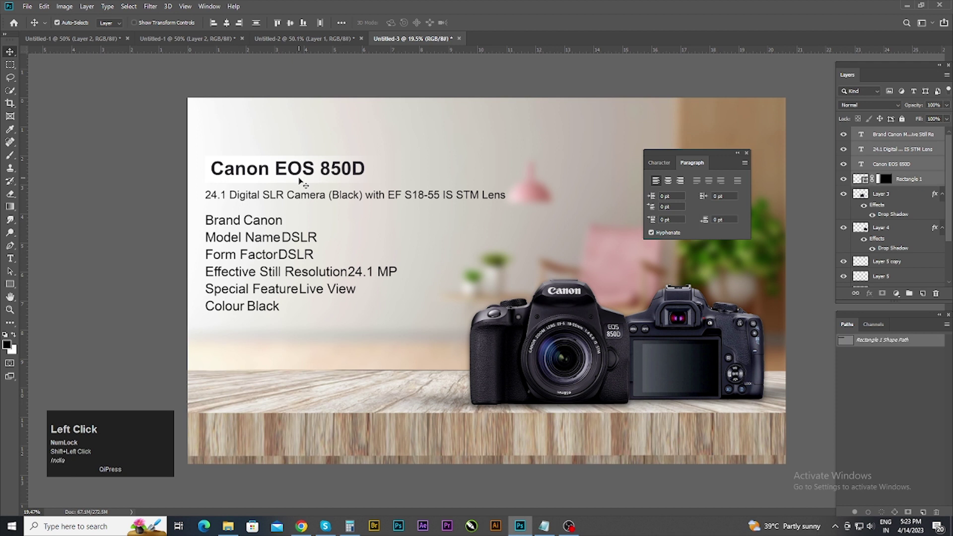
scroll("up", 3)
Step: Select the text layers with the title backdrop and nudge the whole block upward
left_click(113, 213)
scroll("down", 3)
left_click(271, 173)
scroll("down", 3)
left_click(97, 280)
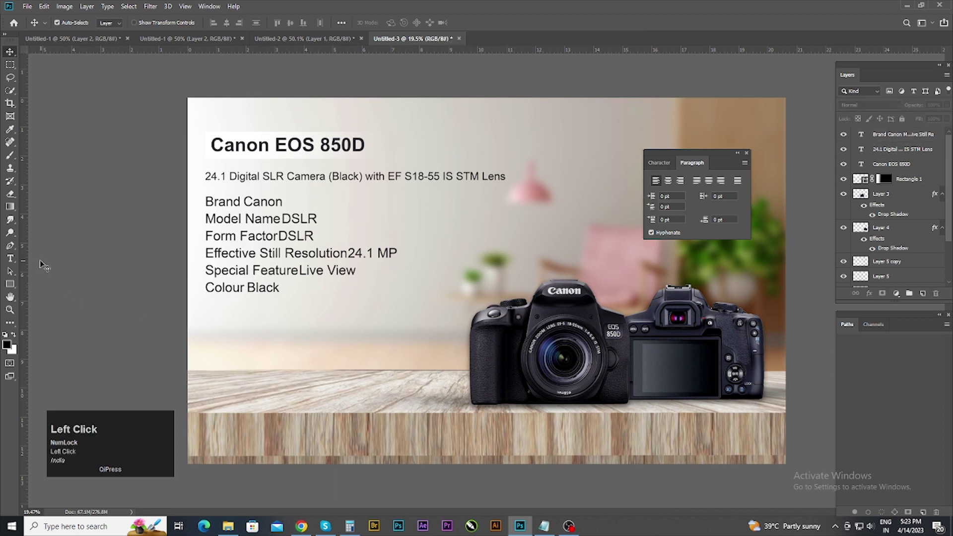
key("shift+Num_Lock")
left_click(12, 289)
Step: Draw a black rounded pill and commit white 'BUY NOW' lettering on it below the spec list
key("shift+t")
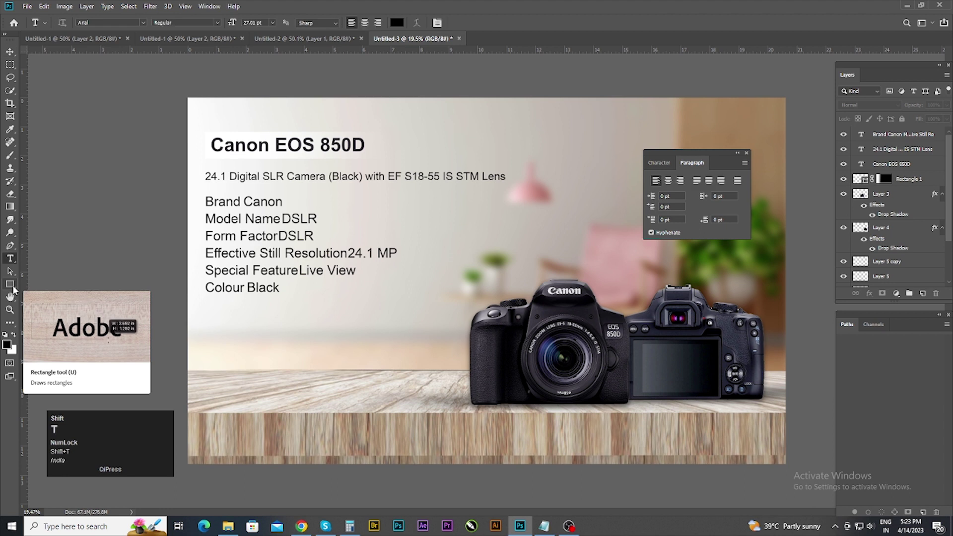
key("shift+u")
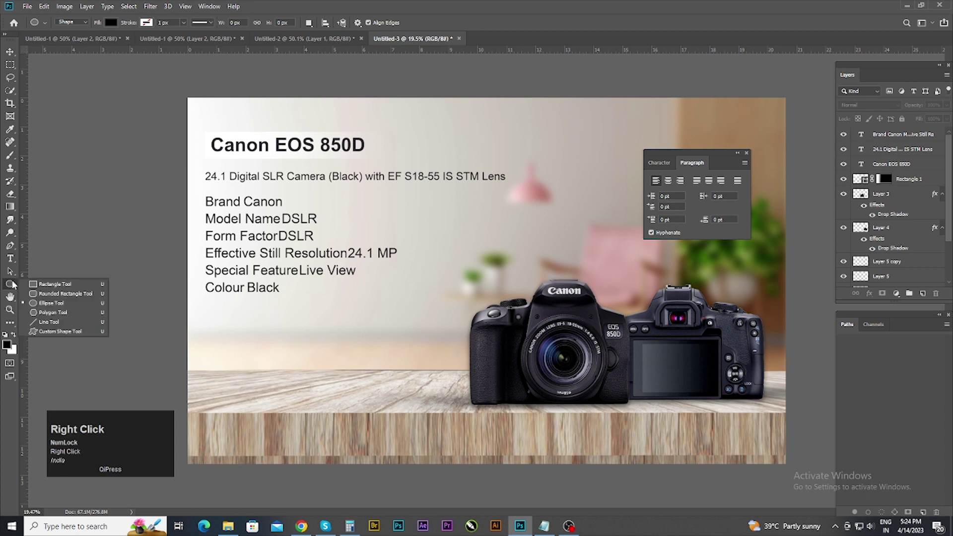
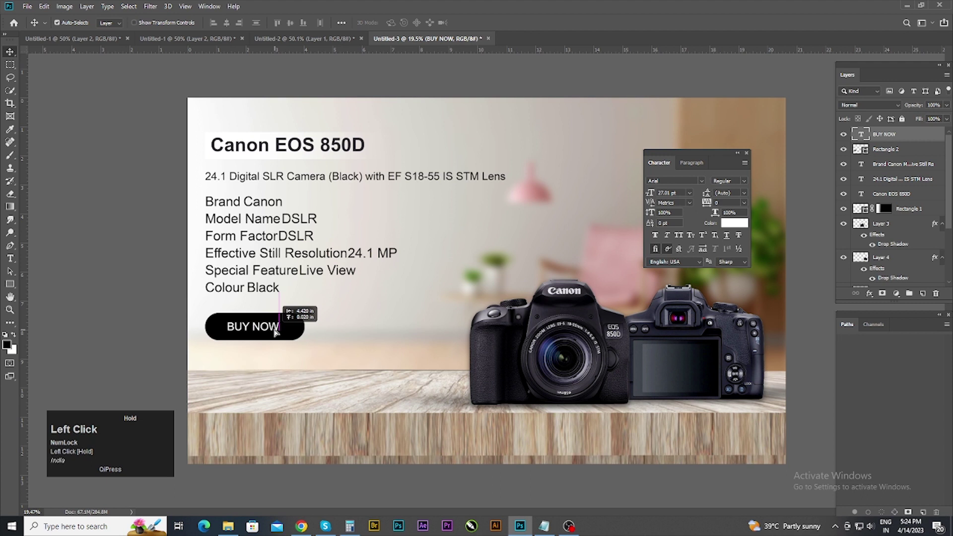
left_click(292, 26)
scroll("down", 3)
scroll("up", 3)
left_click(222, 343)
left_click(254, 340)
Step: Zoom out to review the whole banner and reselect the spec list text
scroll("down", 3)
key("Down")
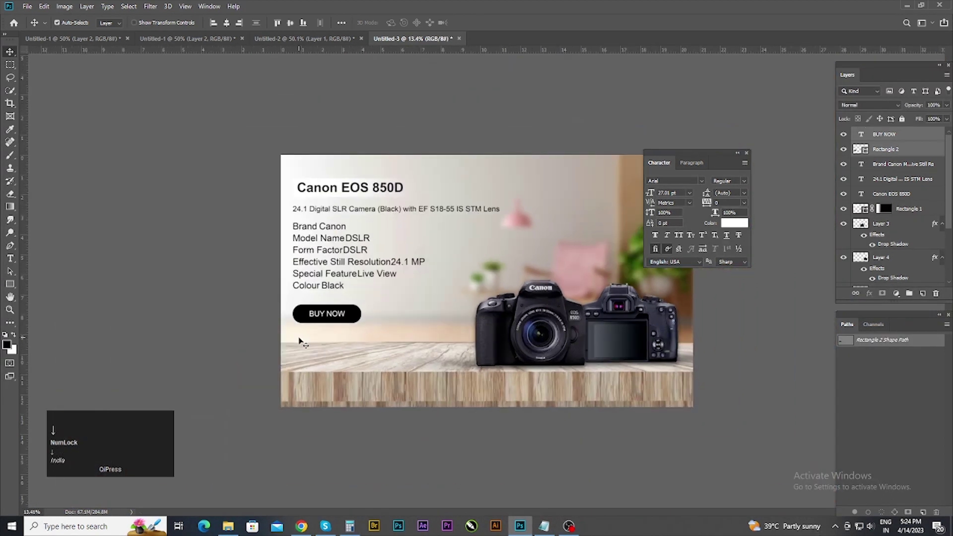
key("Left")
key("Right")
left_click(198, 295)
key("Down")
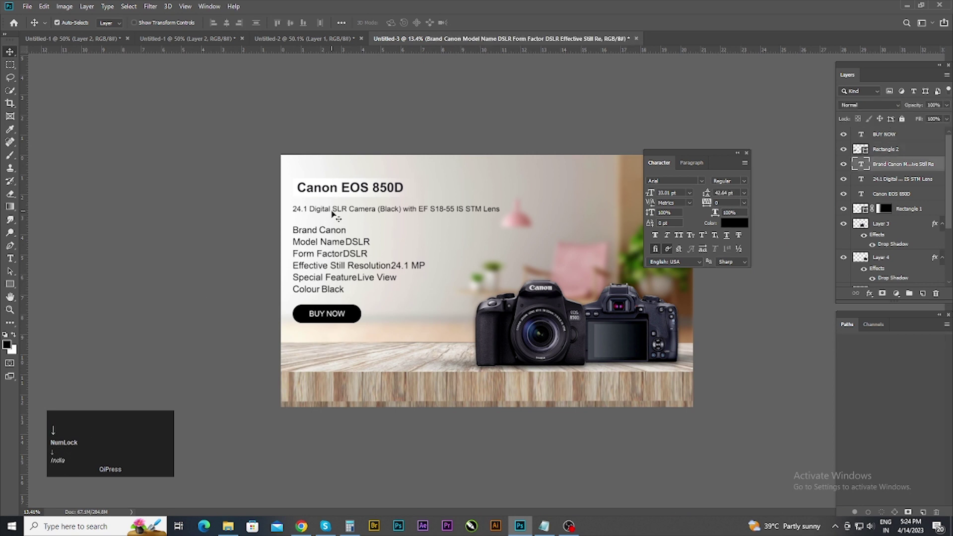
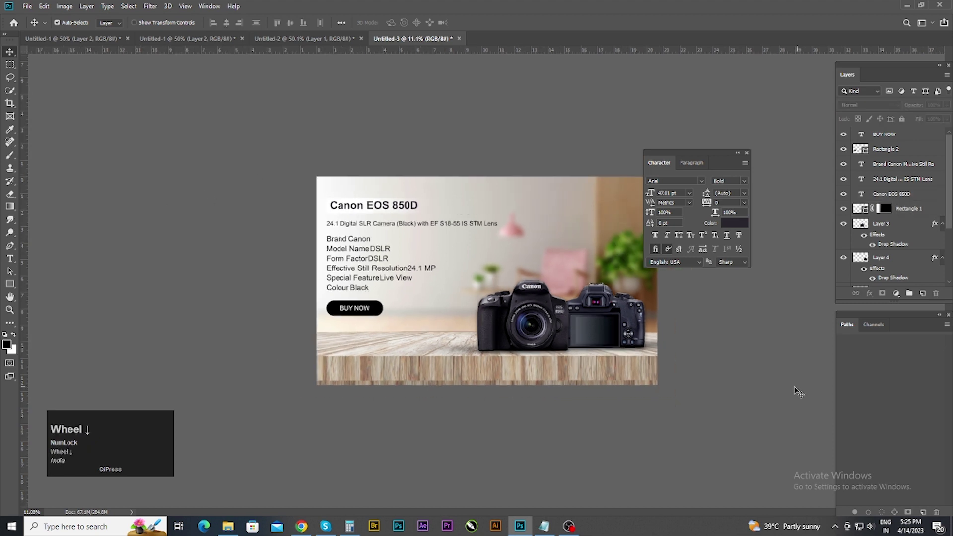
Step: Brighten a camera layer's midtones with a Levels adjustment (Ctrl+L)
scroll("up", 3)
left_click(528, 329)
key("ctrl+l")
left_click_drag(447, 217, 554, 123)
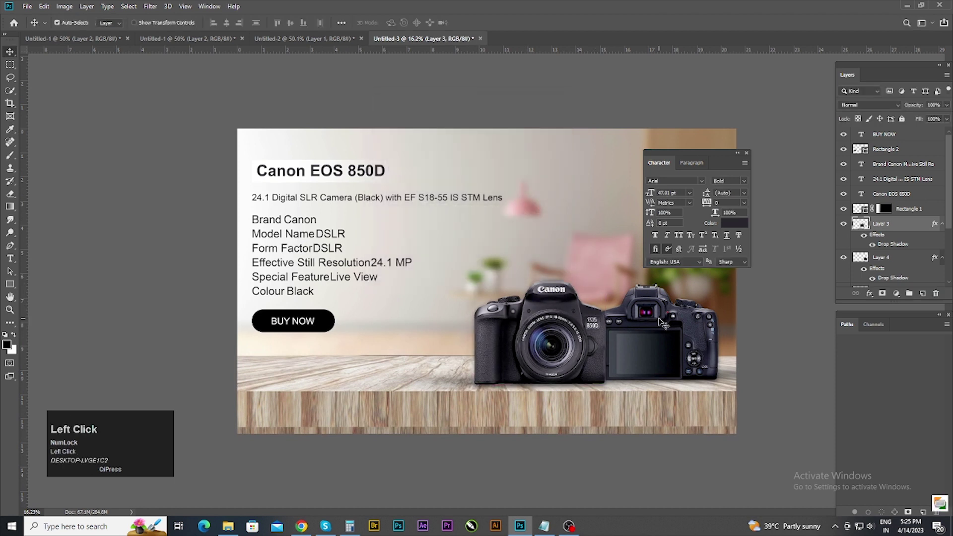
key("ctrl+l")
left_click_drag(446, 216, 538, 131)
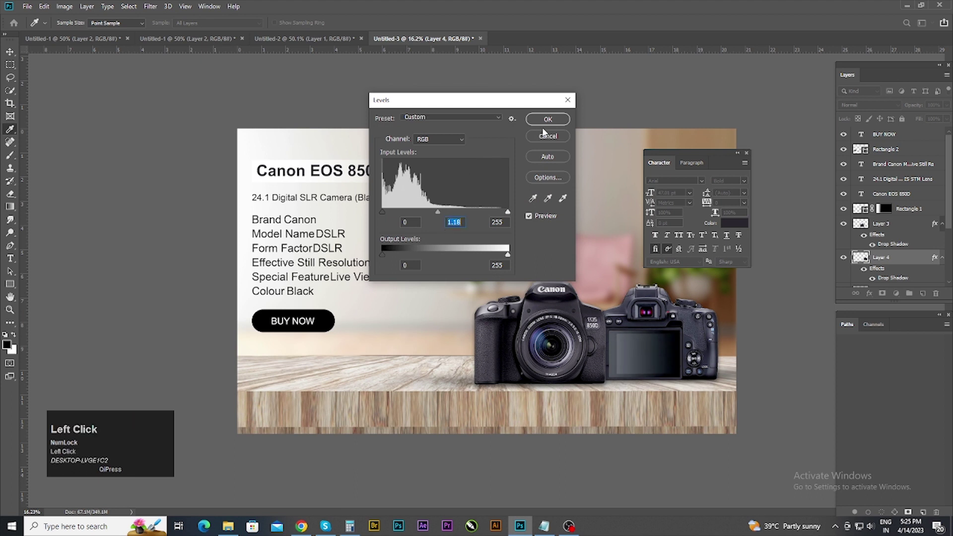
scroll("down", 3)
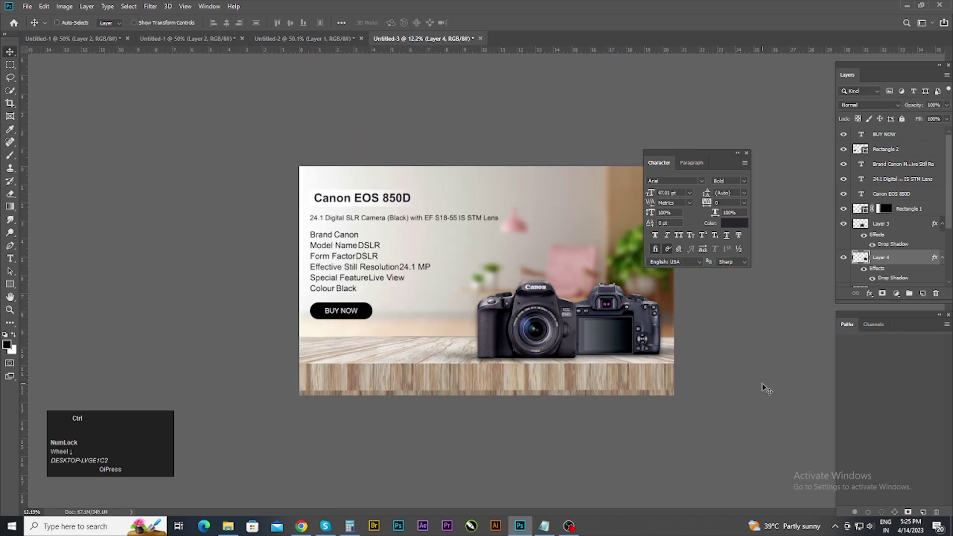
Step: Centre the BUY NOW label on its button and stamp all visible layers into a new top layer
key("ctrl+j")
scroll("down", 3)
key("ctrl+z")
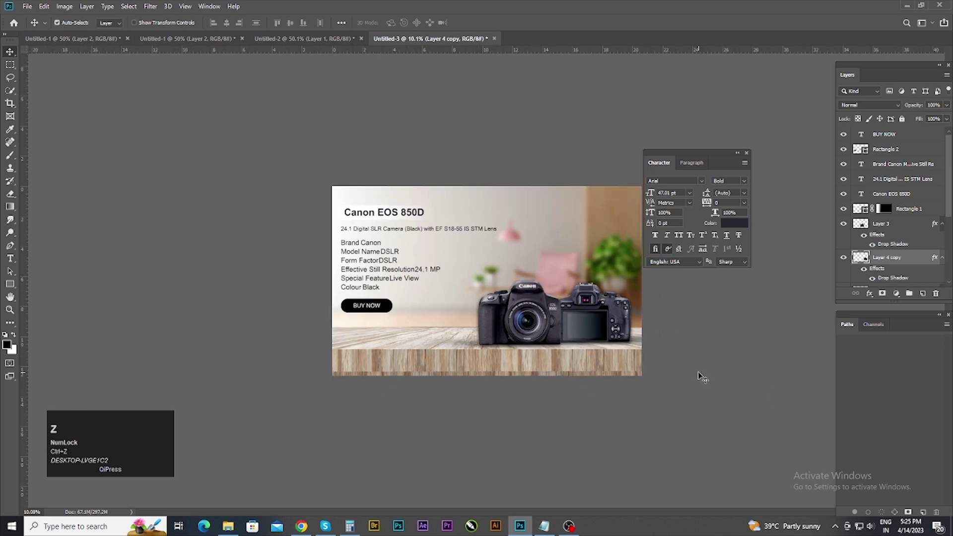
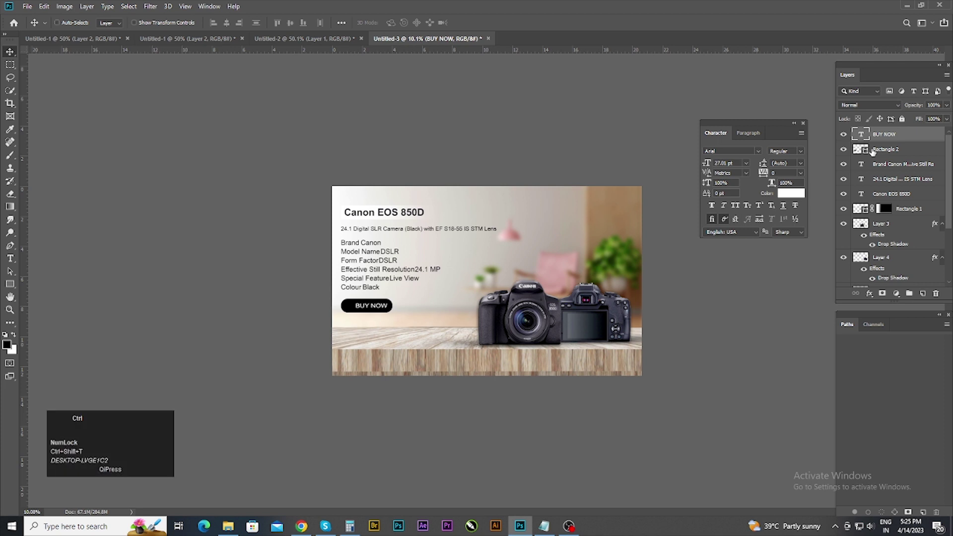
key("ctrl+z")
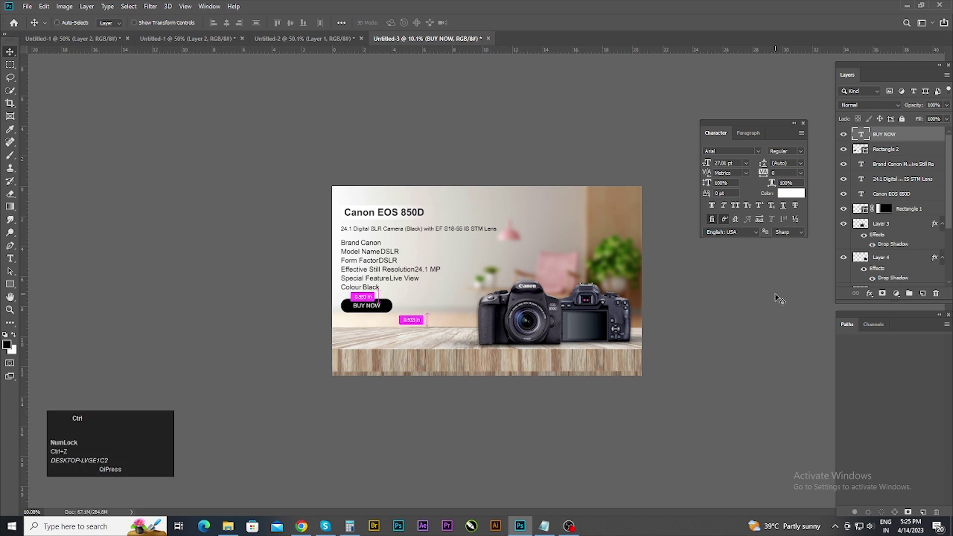
key("ctrl+shift+alt+e")
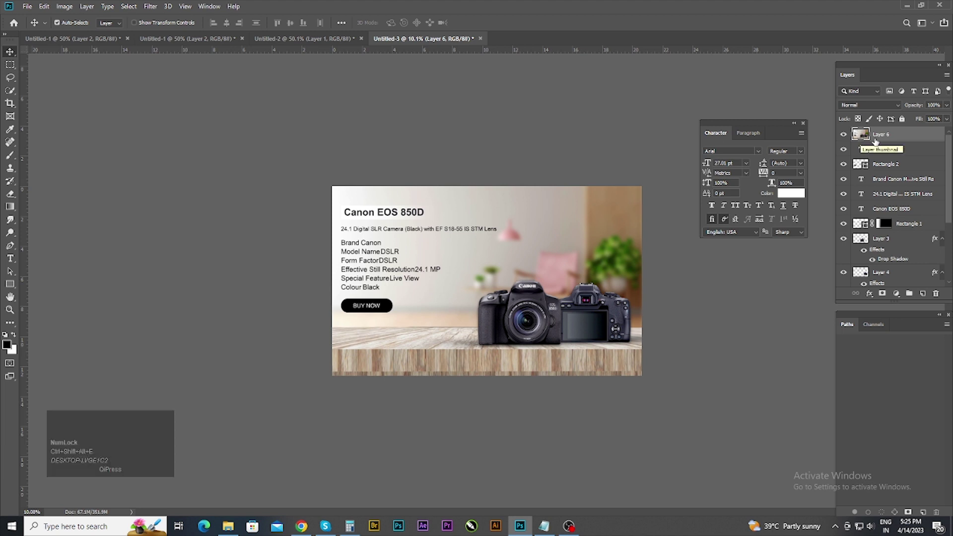
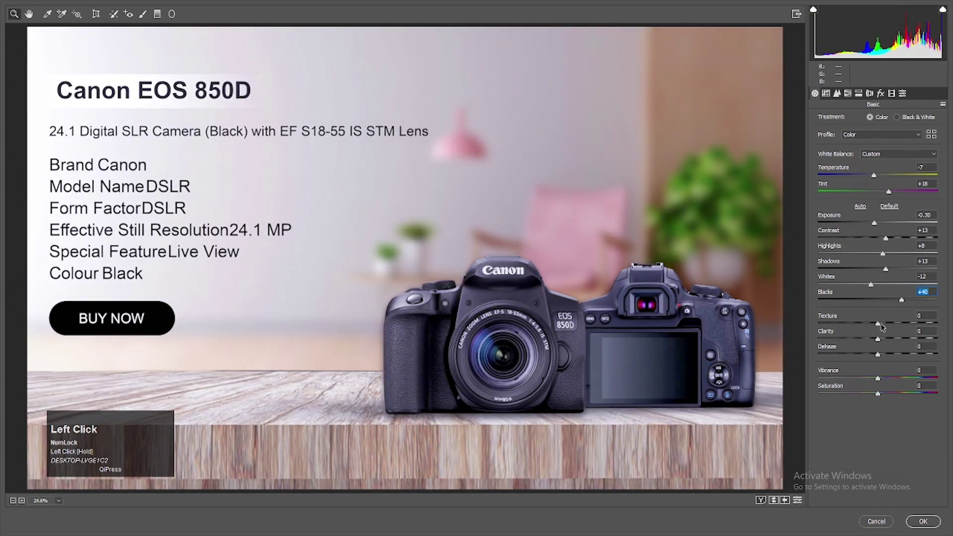
Step: Adjust Camera Raw Filter sliders for cooler tint, lower exposure, lifted blacks, more clarity and dehaze
scroll("down", 3)
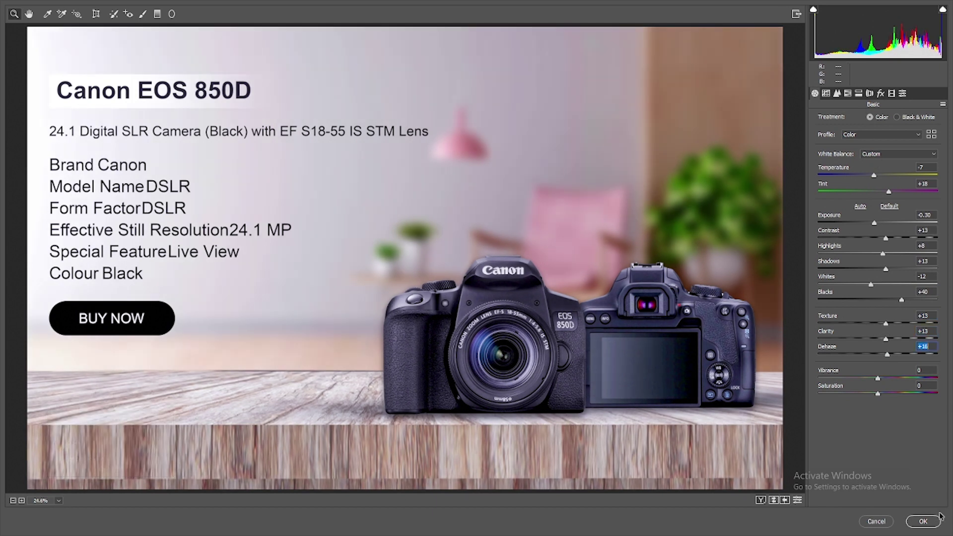